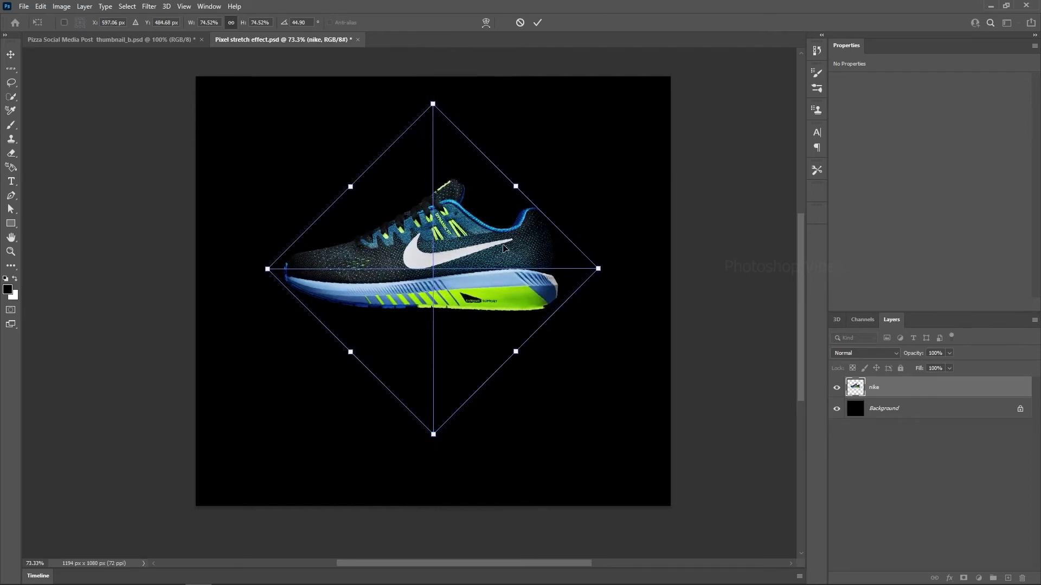
Commit the shoe's transform and begin working on the one-pixel row across the sole.
key("Return")
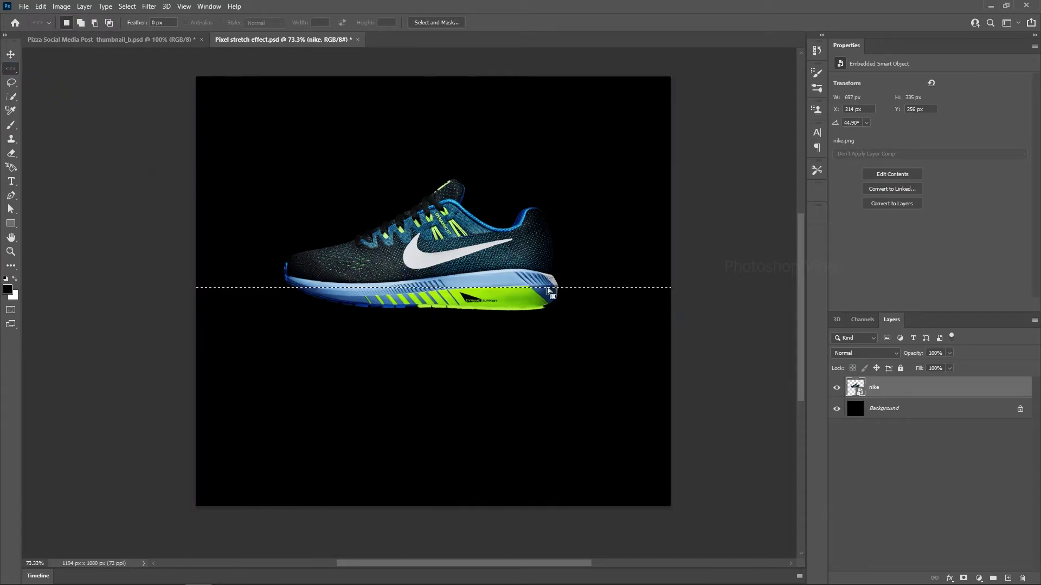
key("ctrl+t")
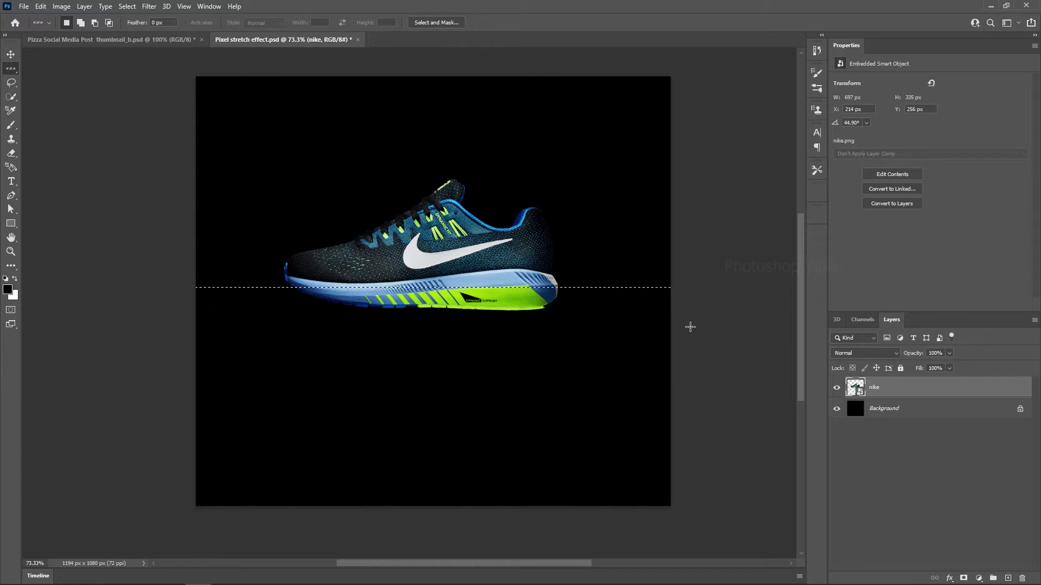
Copy the one-pixel sole row to its own layer and stretch it down into tall blue-green streaks.
key("ctrl+j")
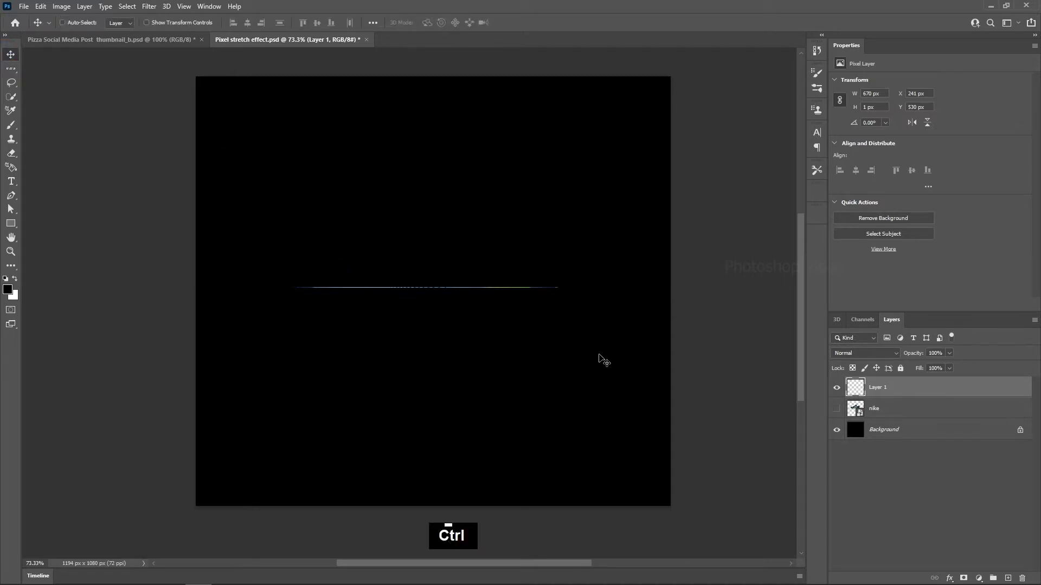
key("ctrl+t")
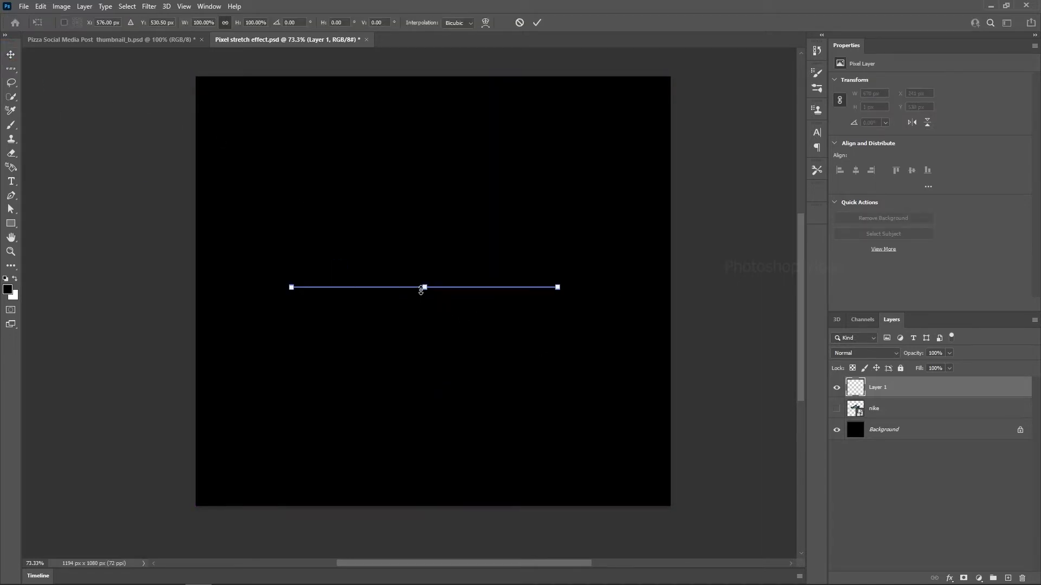
left_click(429, 289)
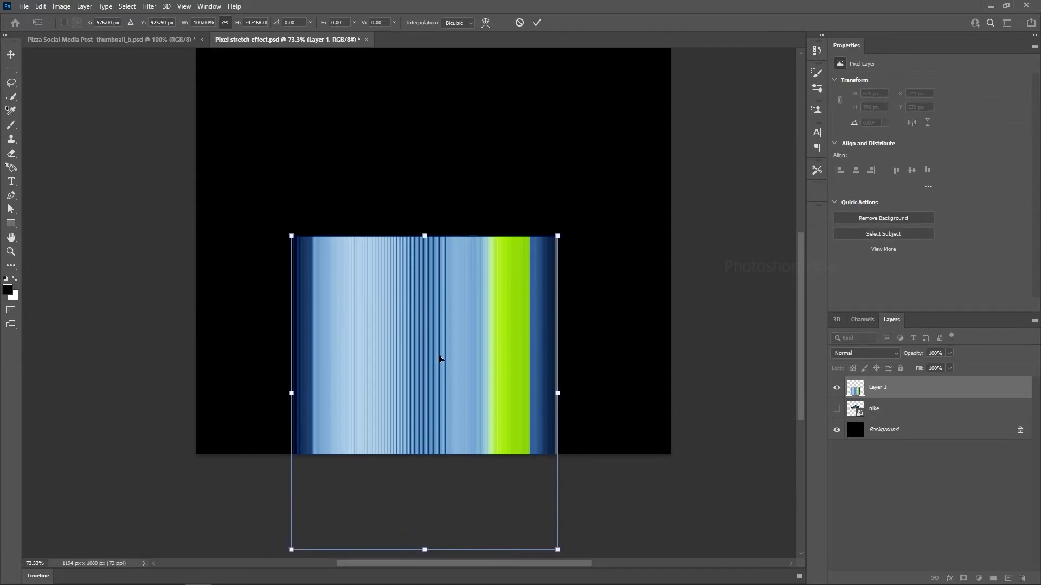
Commit the streak band snug under the sole and select the shoe and streak layers together.
key("Return")
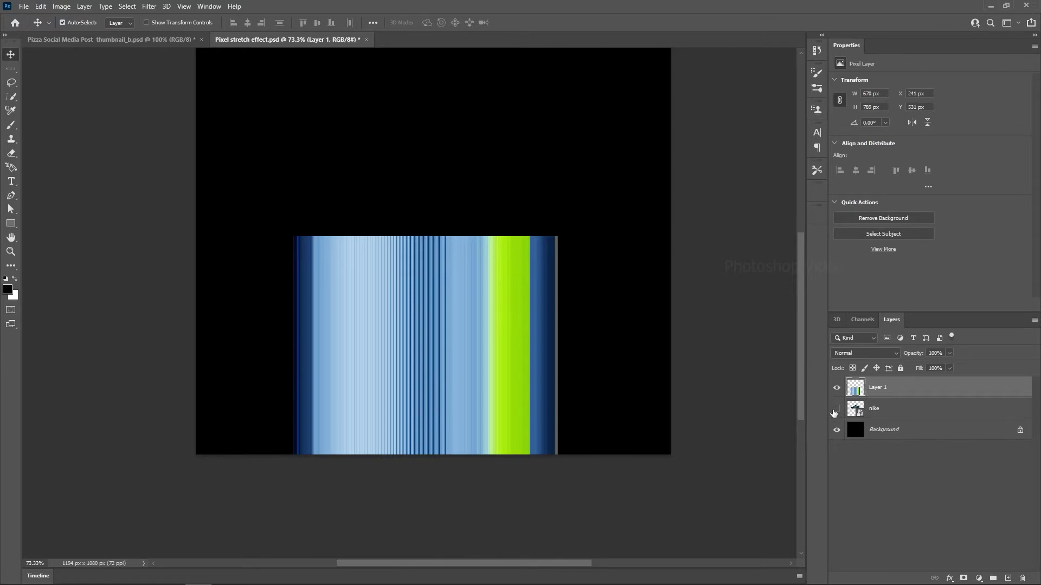
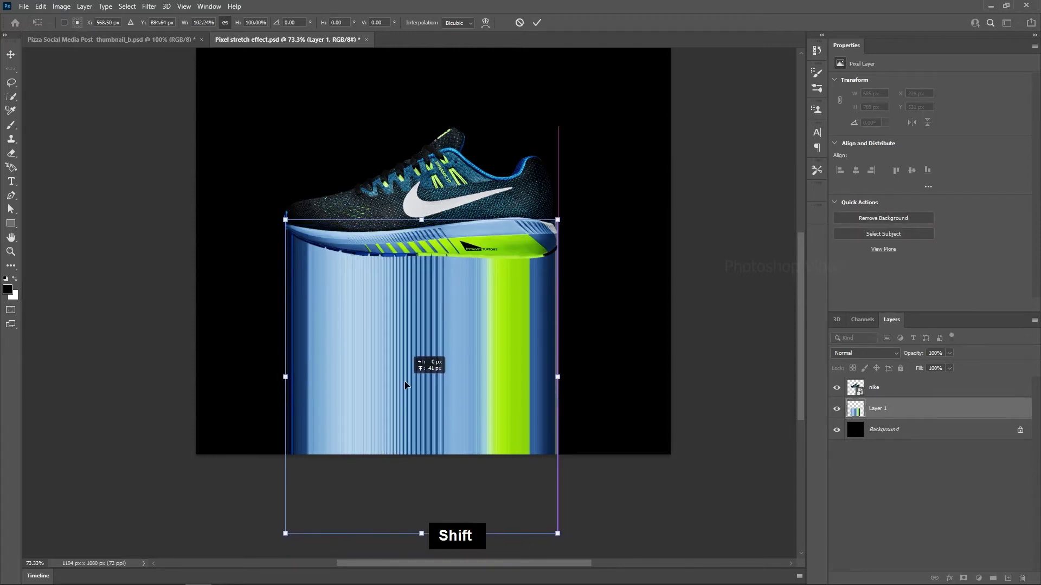
key("Return")
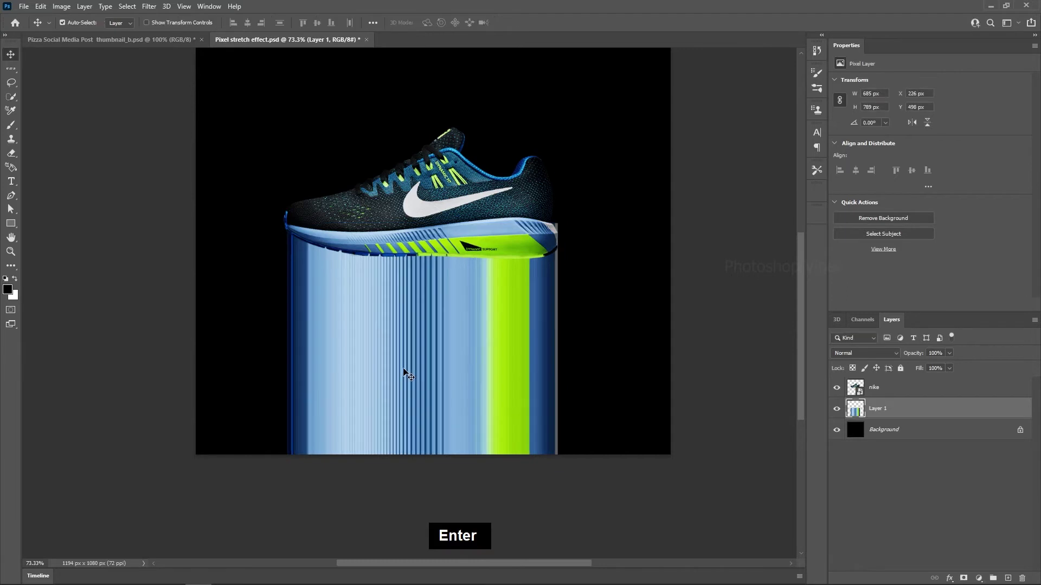
left_click(890, 394)
Duplicate the shoe and streak layers and move the original pair to the left.
key("ctrl+j")
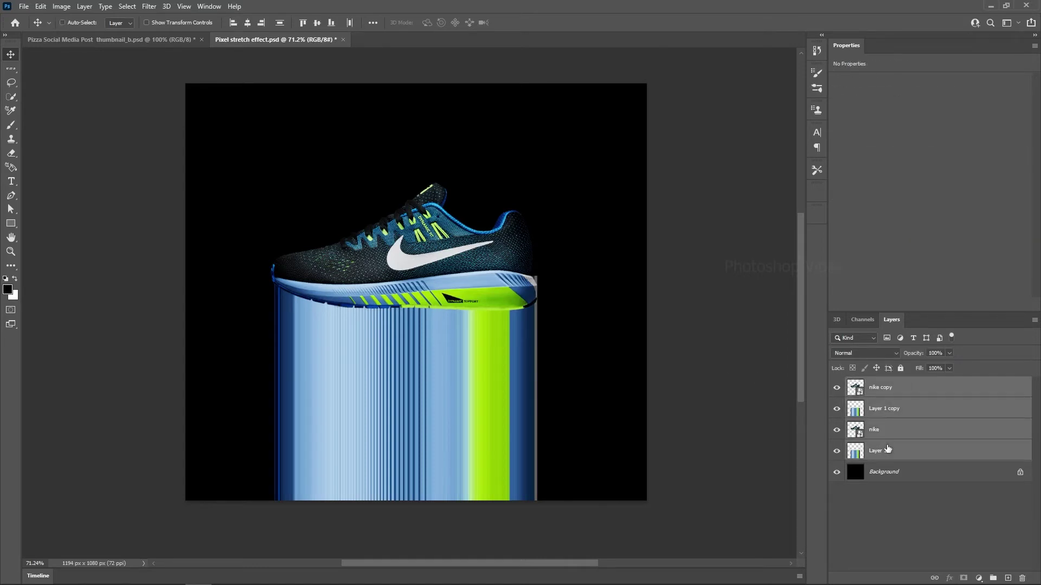
key("ctrl+t")
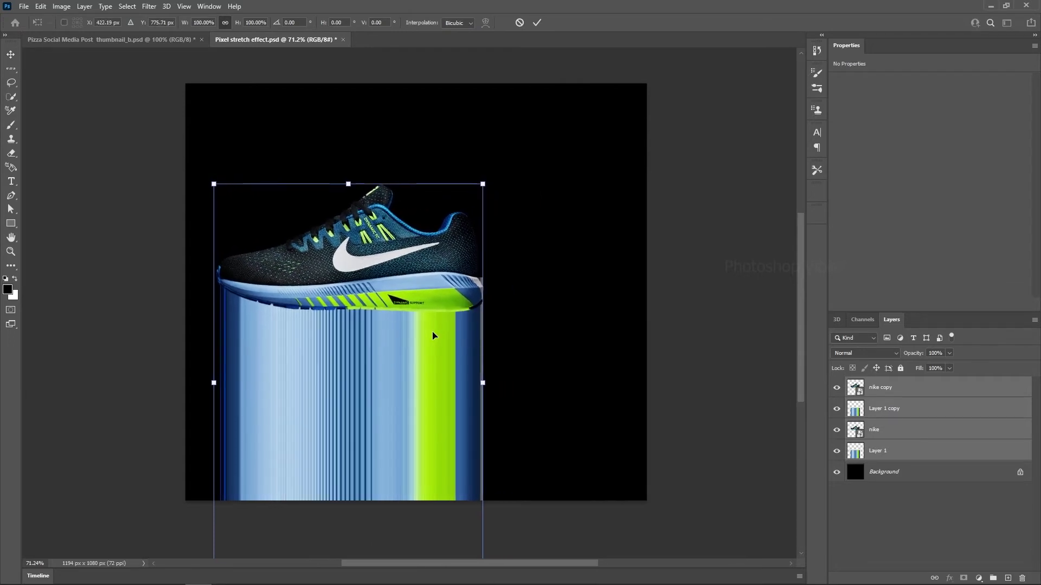
key("Return")
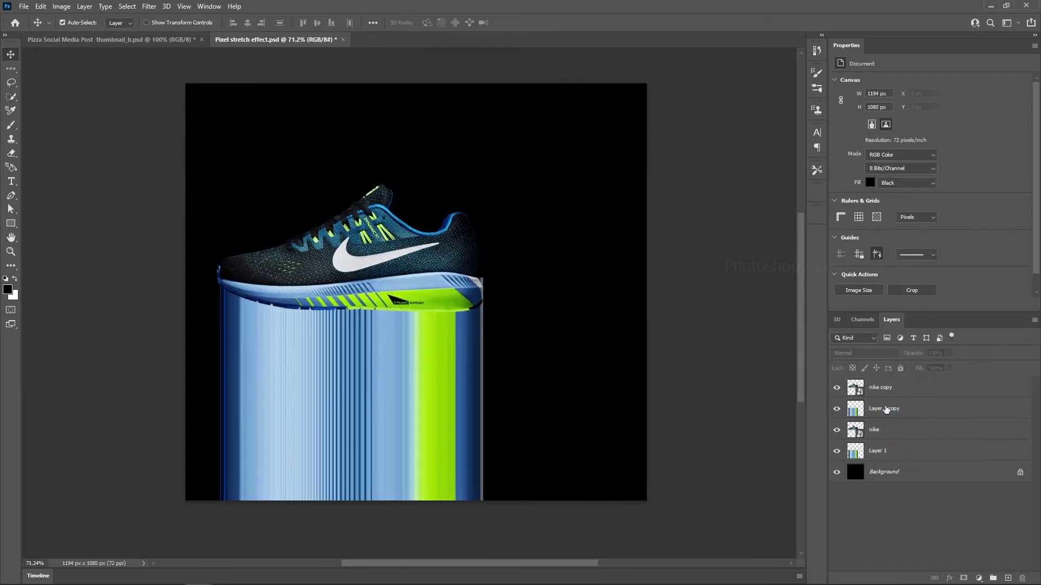
Move the copied shoe and streak pair to the right beside the original.
left_click(891, 395)
key("ctrl+t")
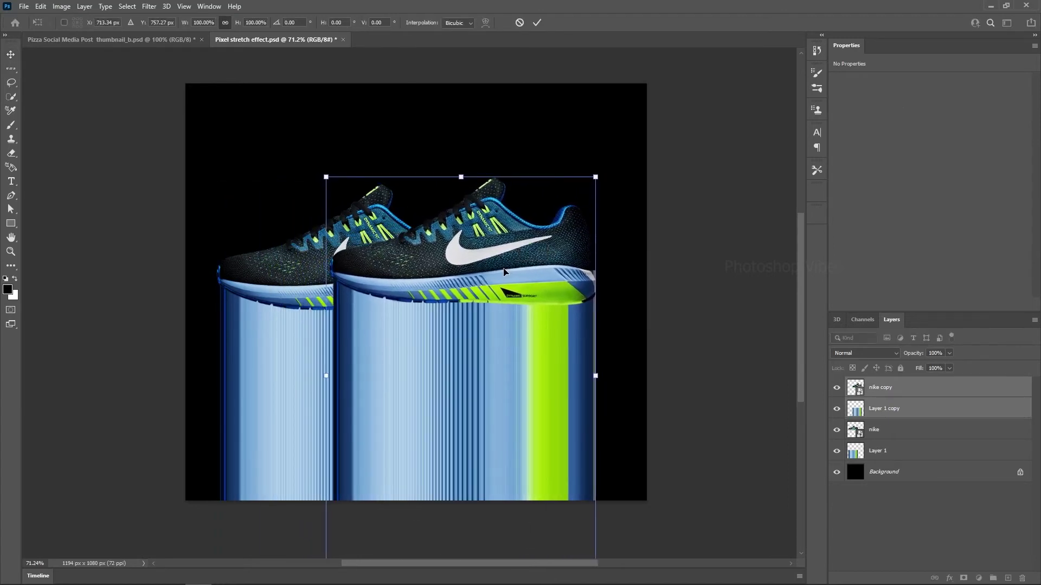
key("Return")
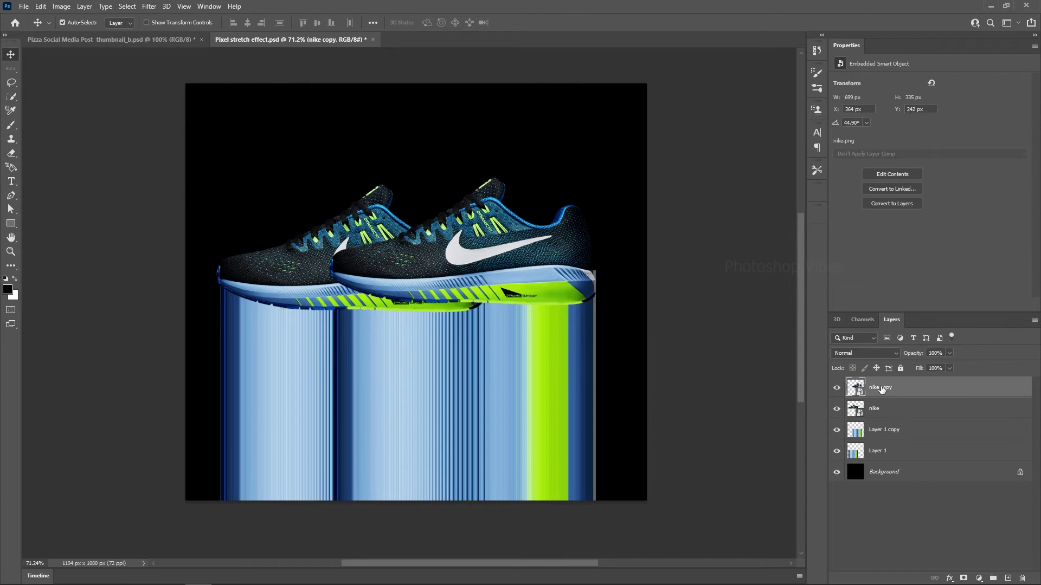
Tilt the front shoe up about 18 degrees and narrow its streak block beneath it.
key("ctrl+t")
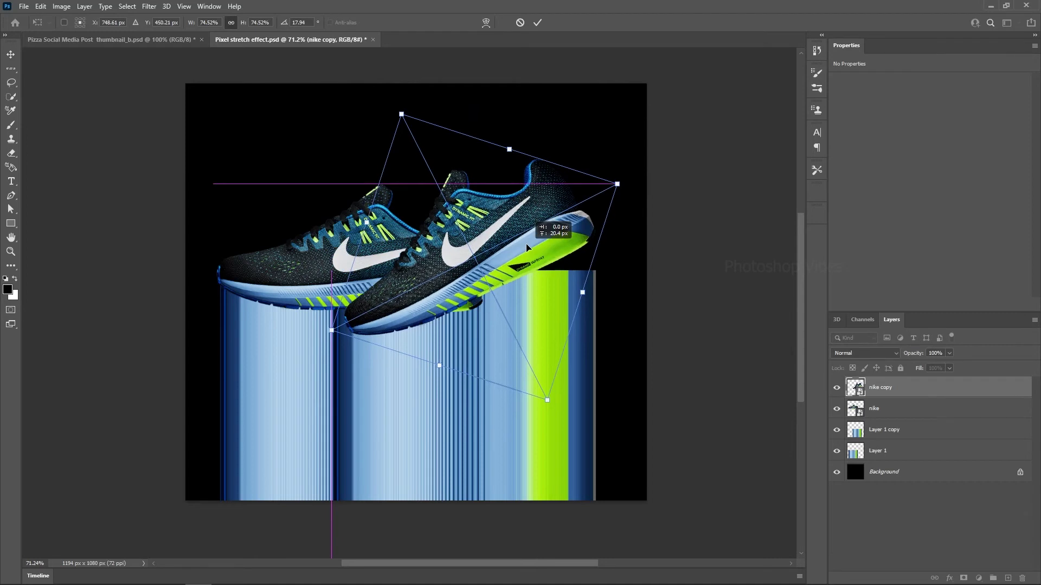
key("Return")
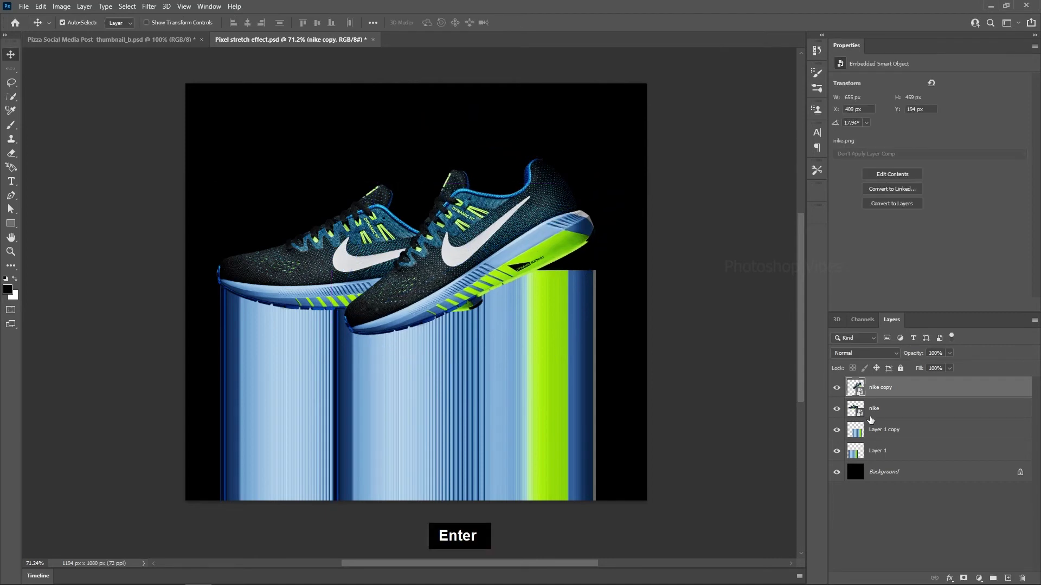
key("ctrl+t")
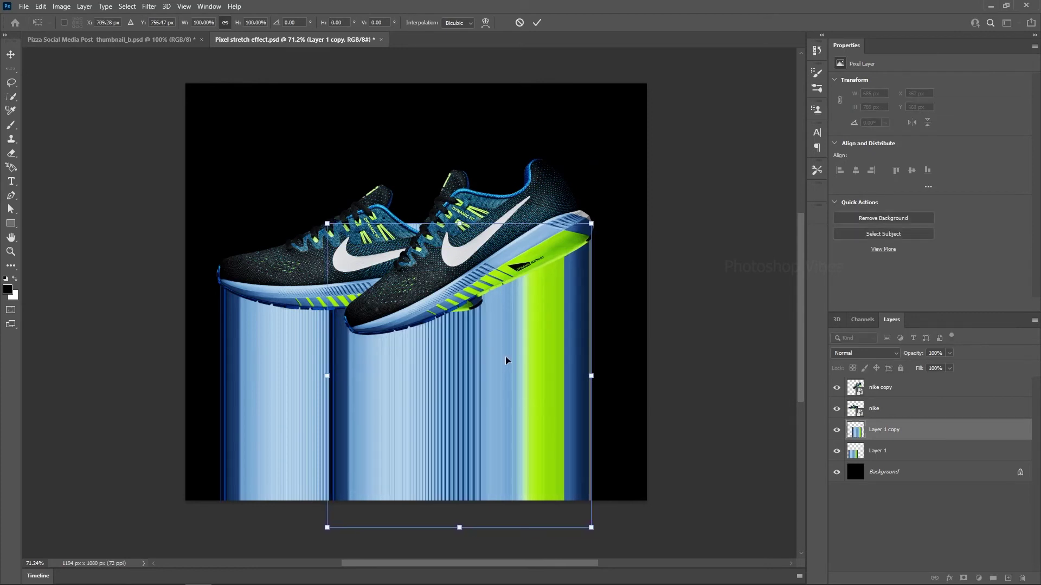
key("Return")
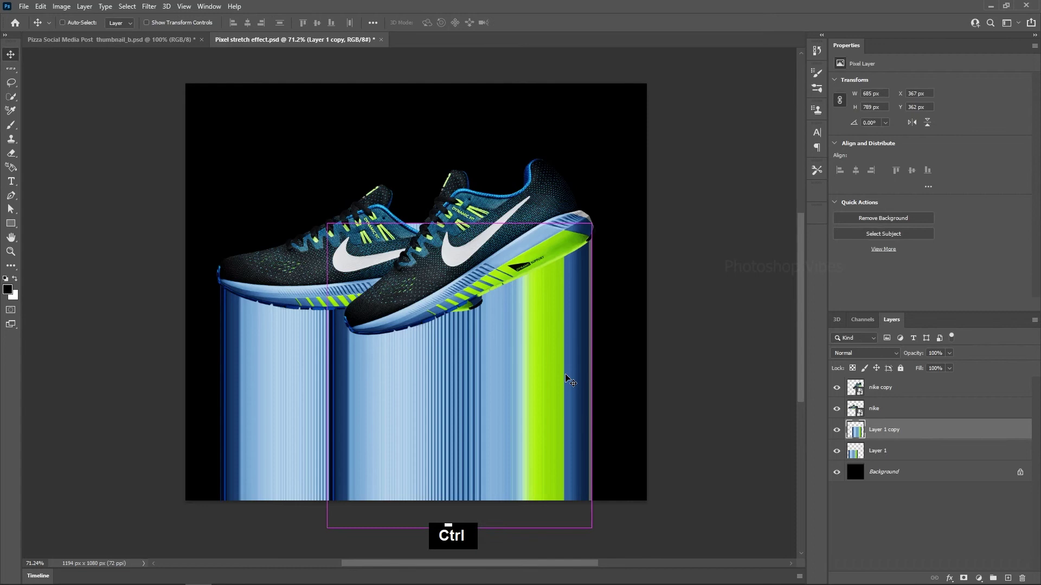
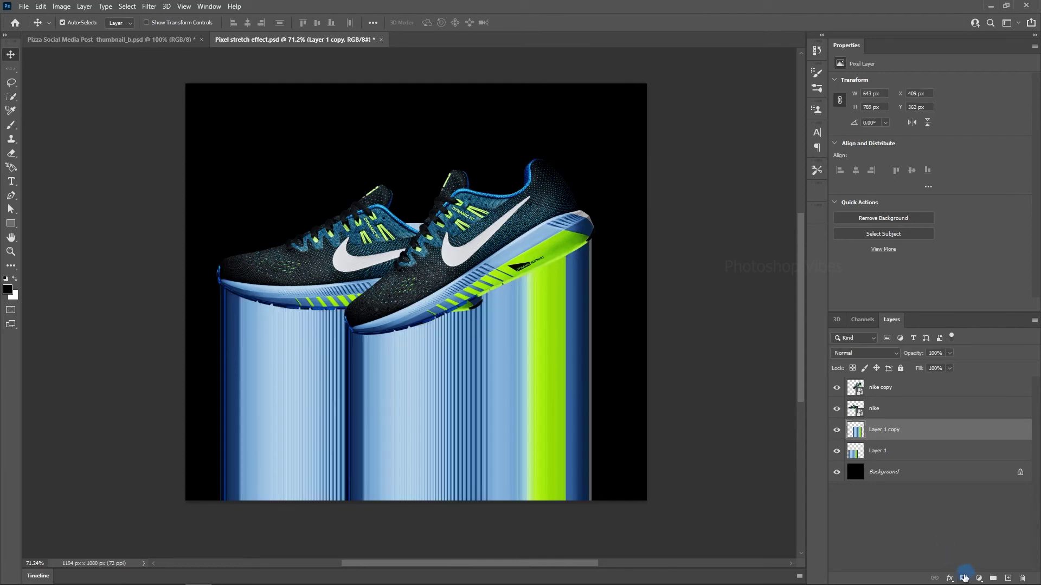
Paint black on the front streak layer's mask with a hard 100% opacity brush to hide streaks near the shoe.
scroll("up", 3)
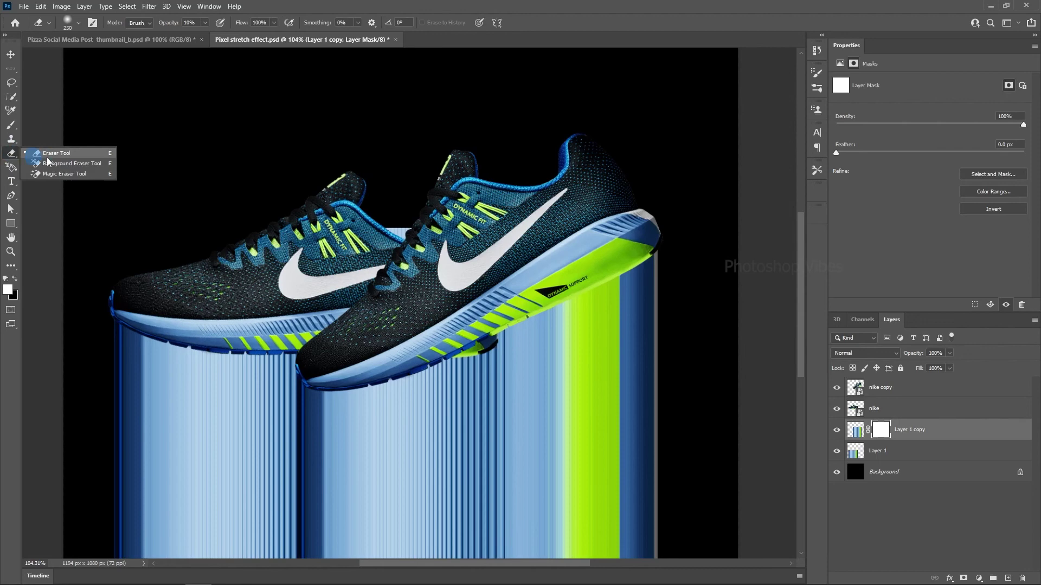
right_click(387, 226)
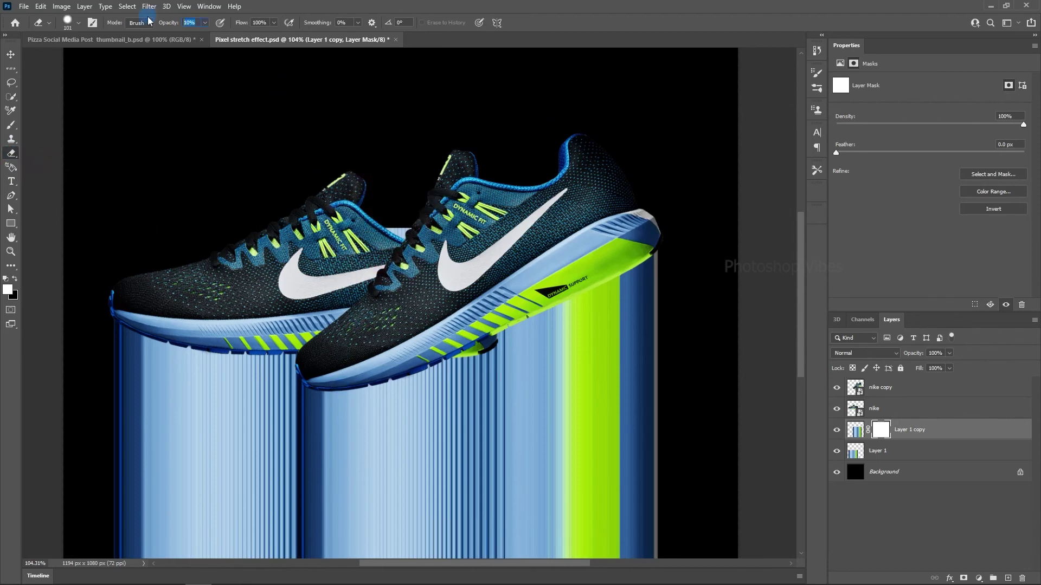
type("100")
key("Return")
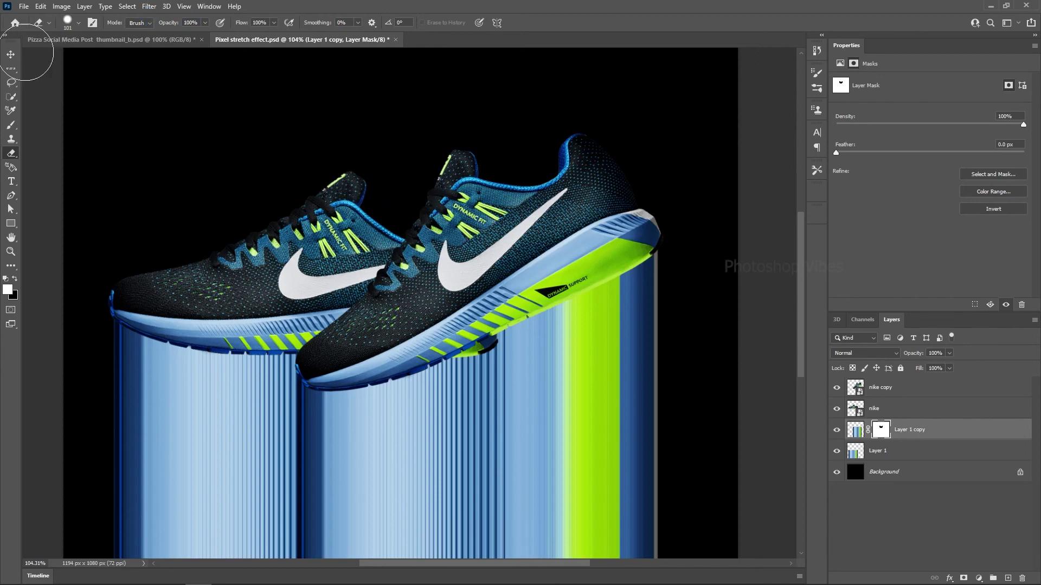
key("ctrl+0")
scroll("down", 3)
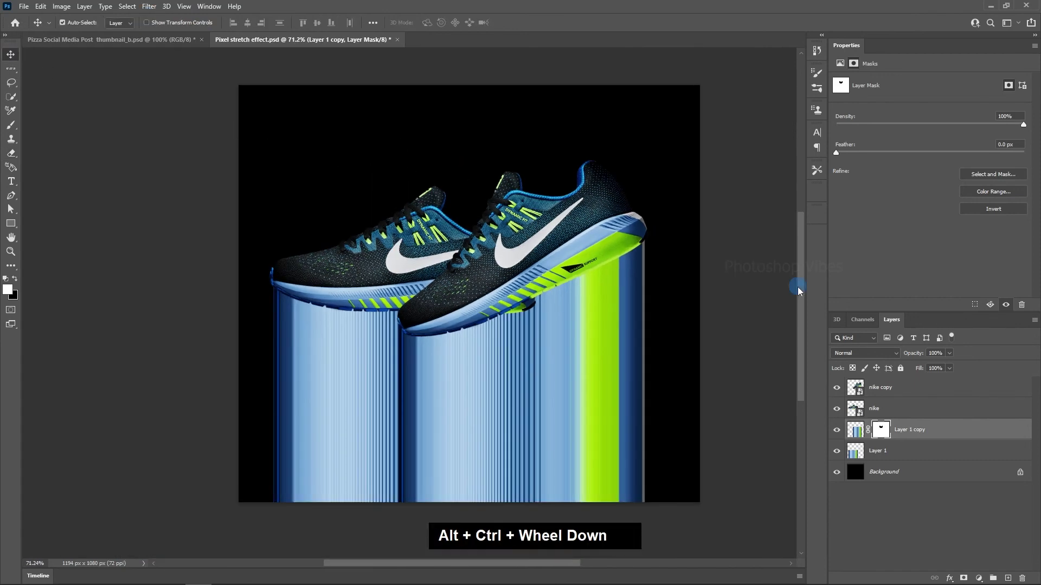